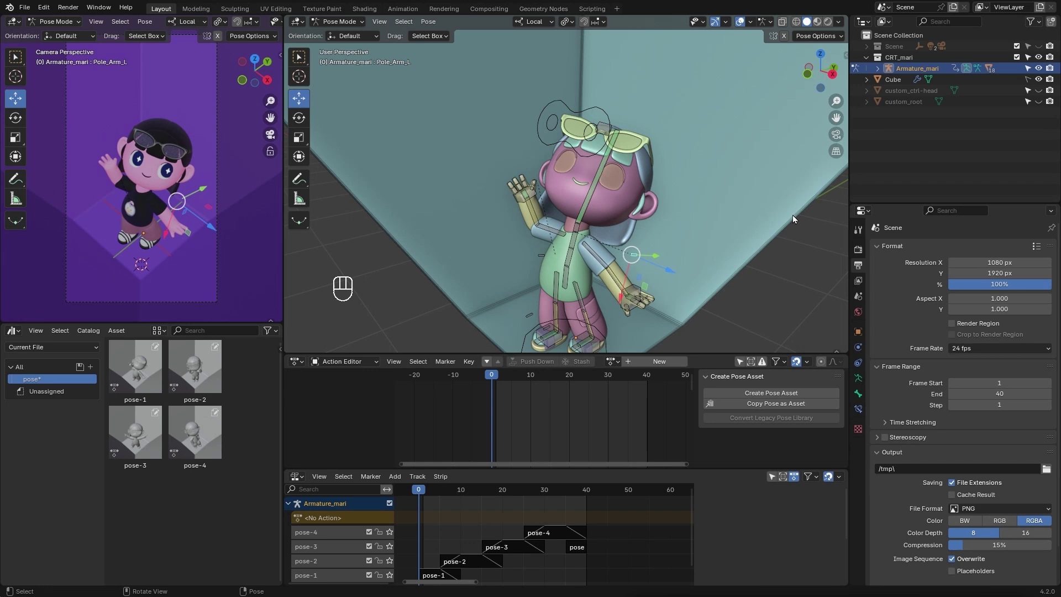
# Switch the lower editor area from the animation editors to a Shader Editor.
pyautogui.click(872, 180)
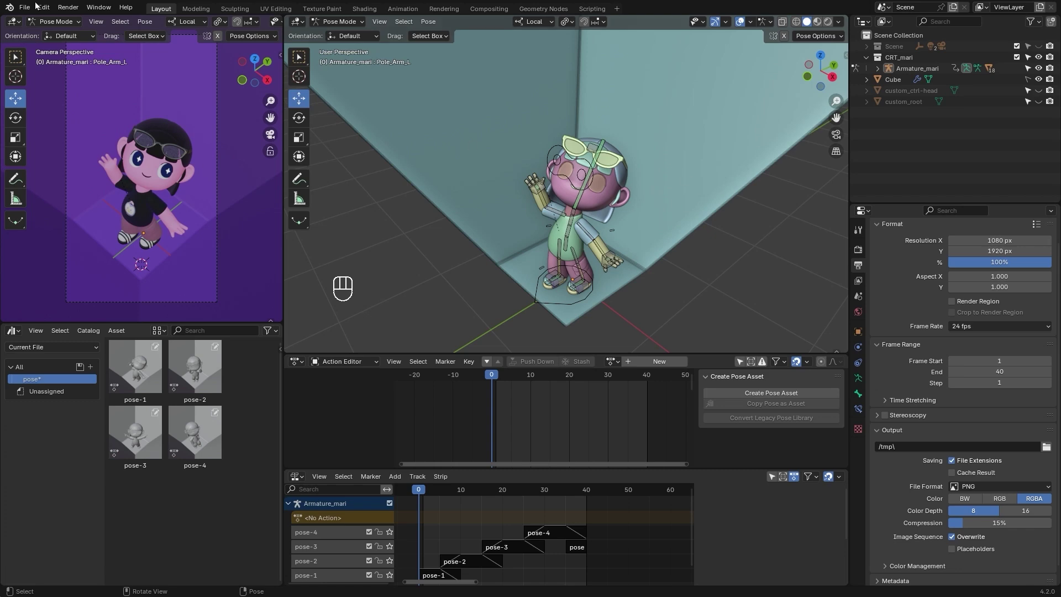
pyautogui.click(435, 295)
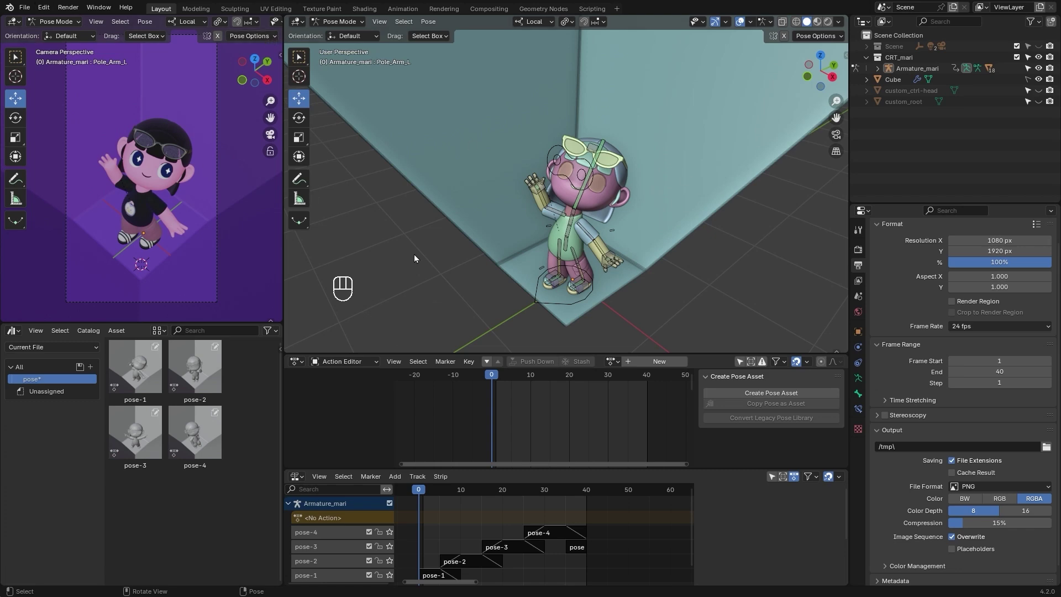
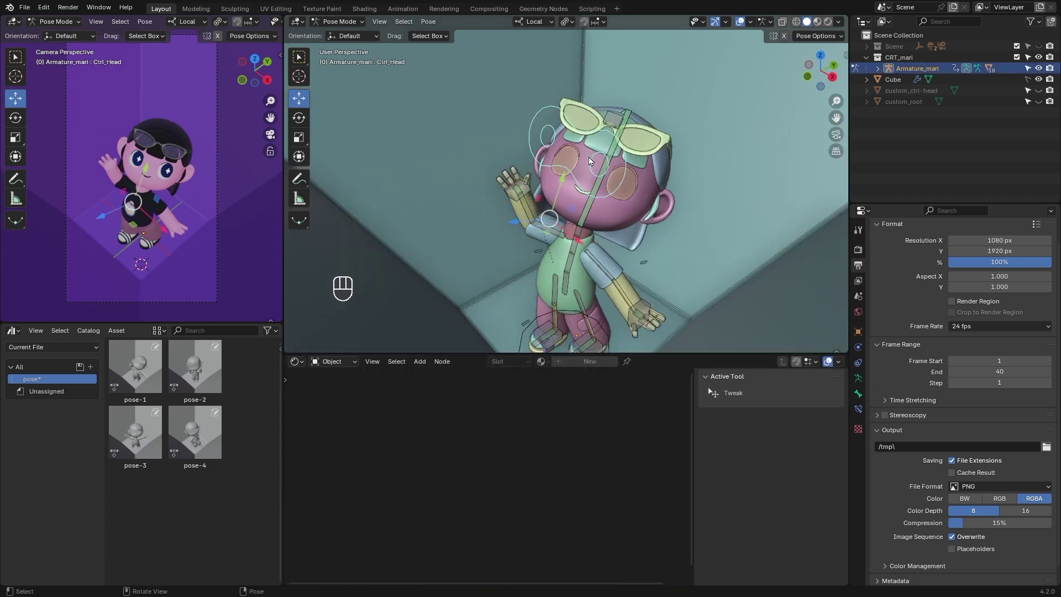
# Leave pose mode, select mari_hair-front, show the viewport as Rendered preview with the N sidebar.
pyautogui.press('Tab')
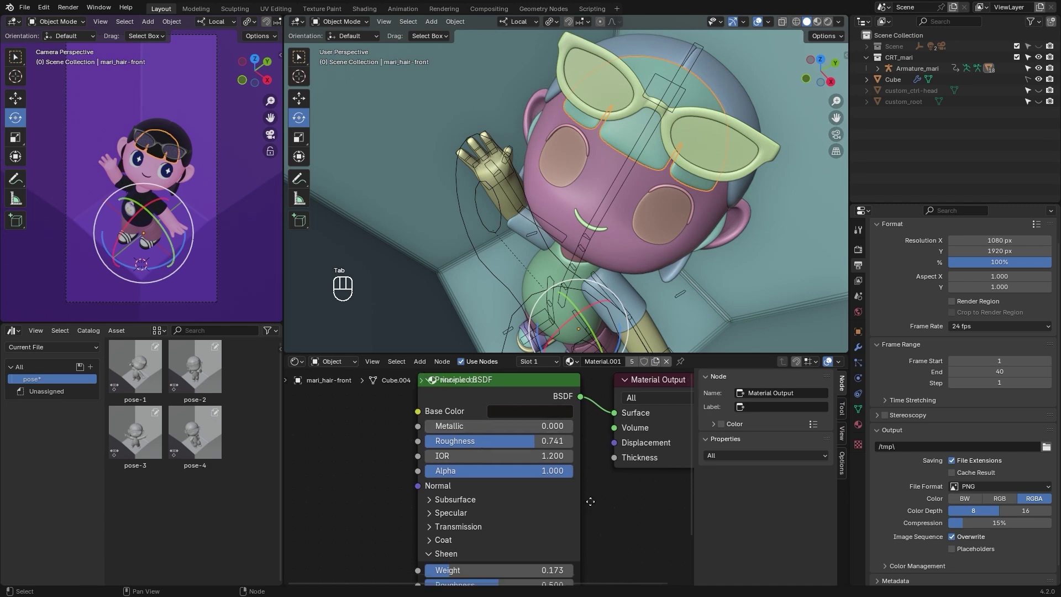
pyautogui.click(495, 531)
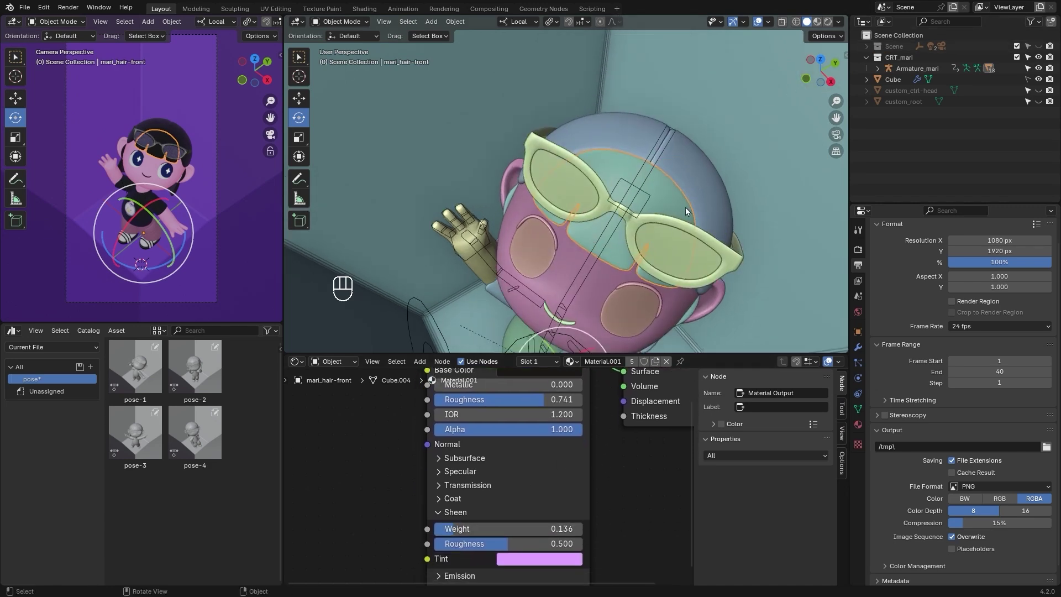
pyautogui.press('n')
pyautogui.click(629, 130)
pyautogui.click(619, 188)
pyautogui.click(624, 169)
# Render a test still of the character, inspect it around the head, then close the render window.
pyautogui.press('z')
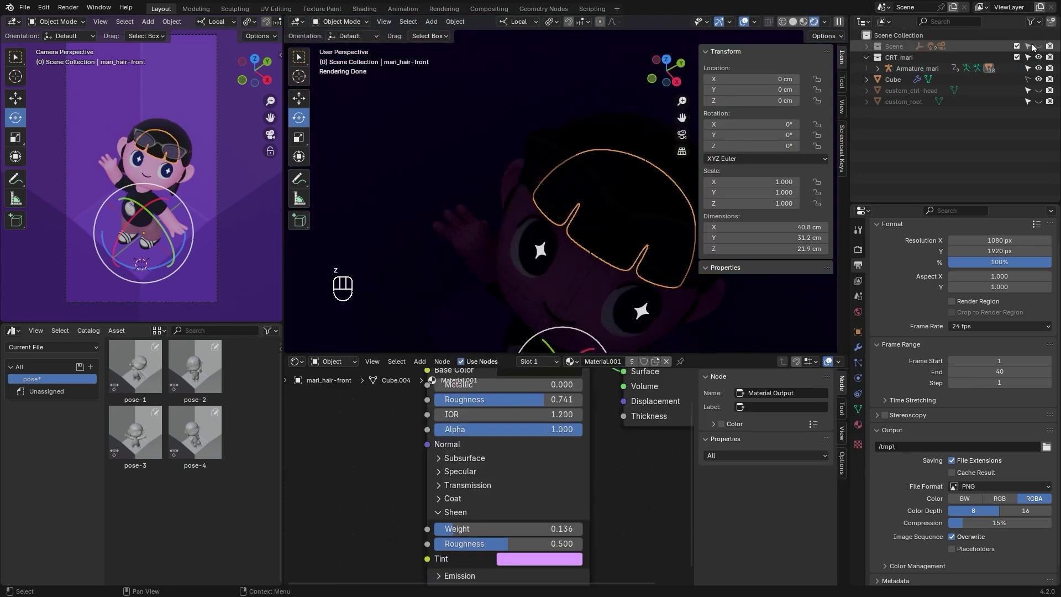
pyautogui.click(1039, 55)
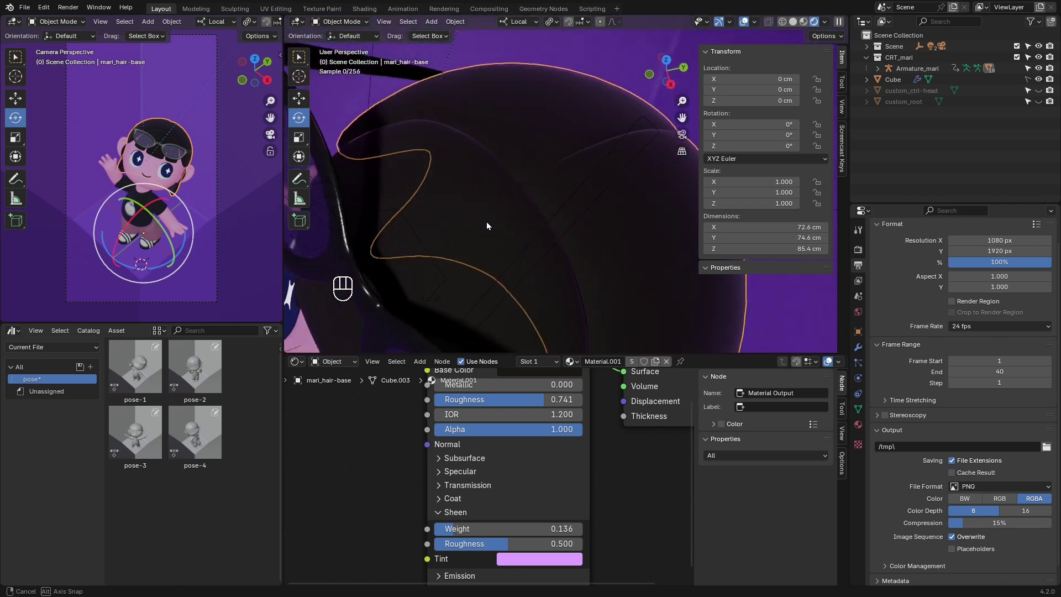
pyautogui.middleClick(428, 126)
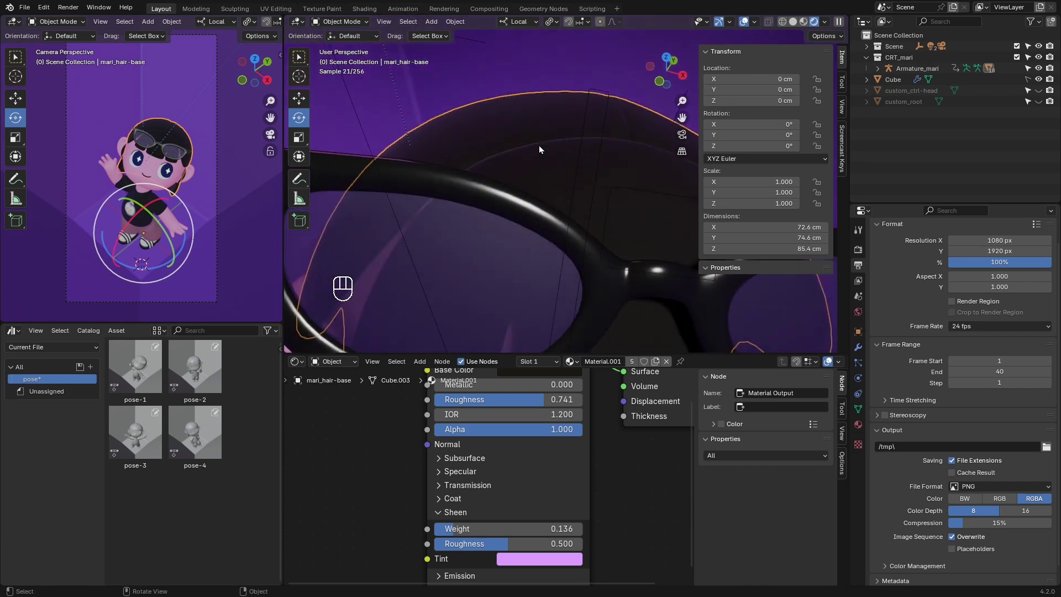
pyautogui.moveTo(545, 239); pyautogui.dragTo(550, 260)
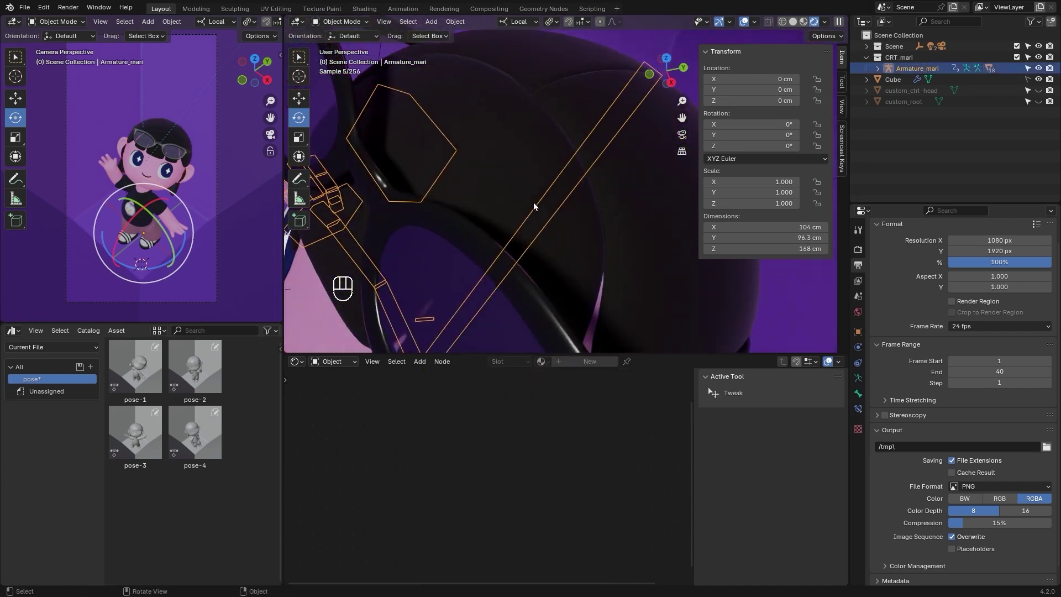
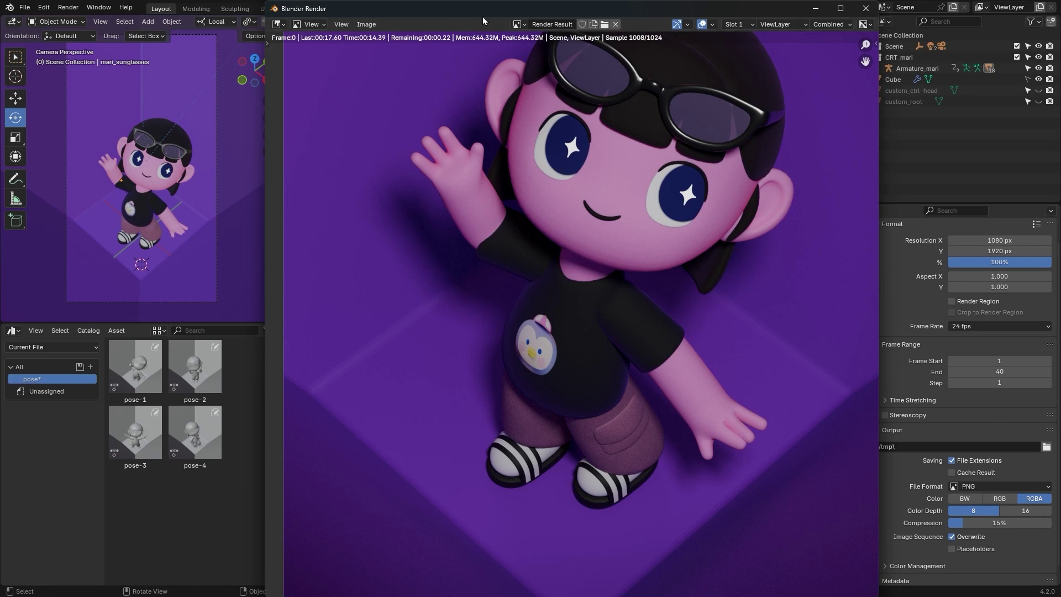
pyautogui.click(890, 131)
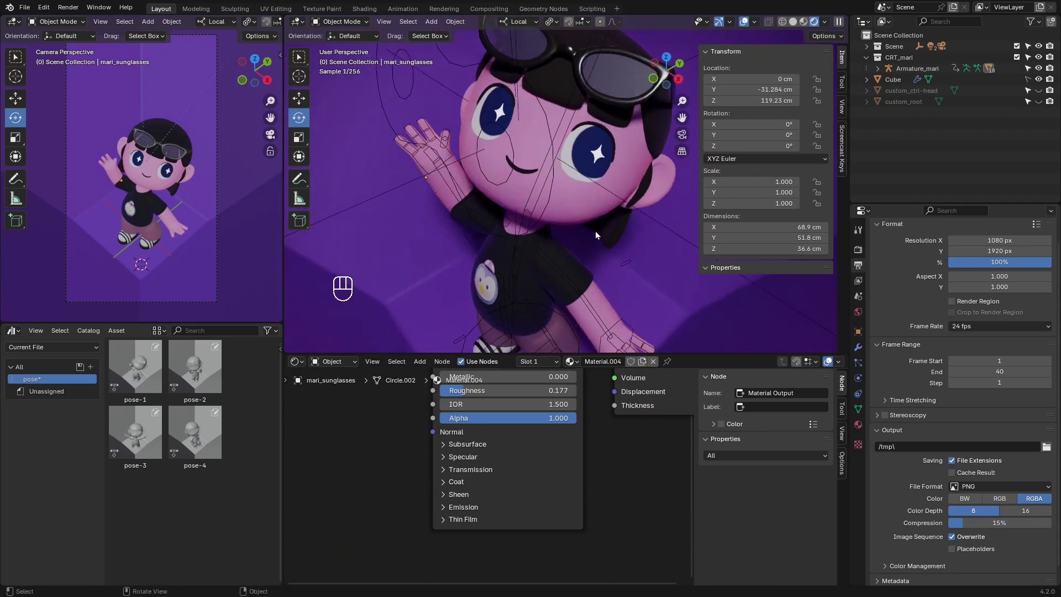
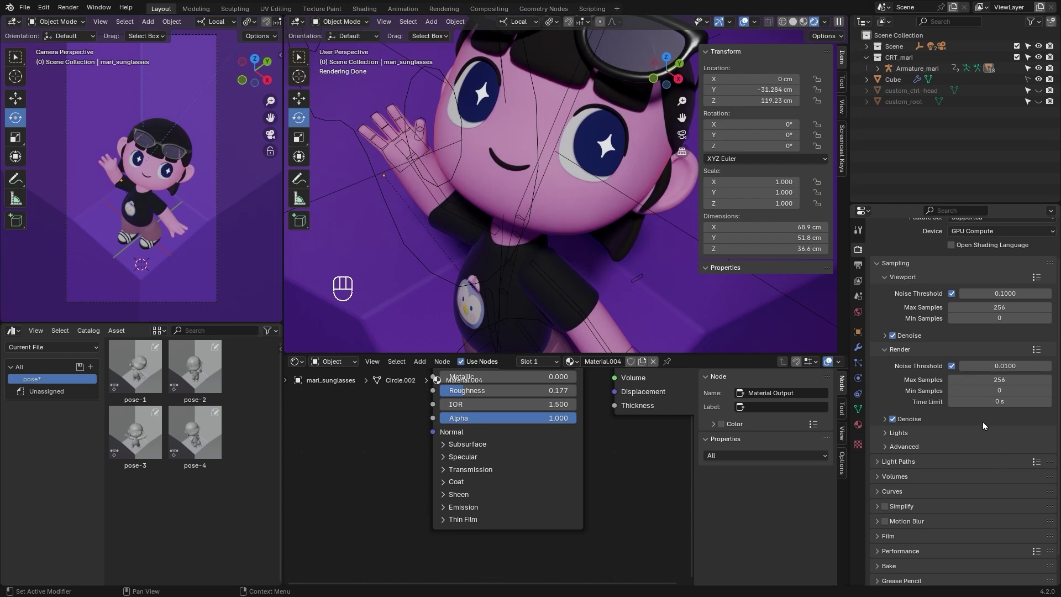
# Enable Use GPU for final-render denoising with OpenImageDenoise.
pyautogui.click(885, 426)
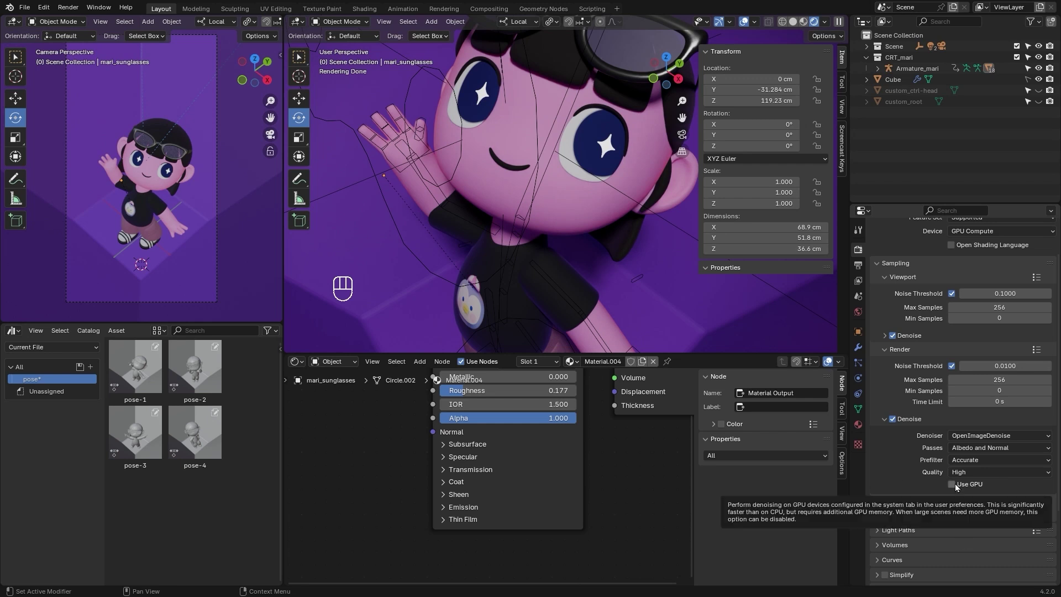
pyautogui.click(957, 487)
pyautogui.click(894, 471)
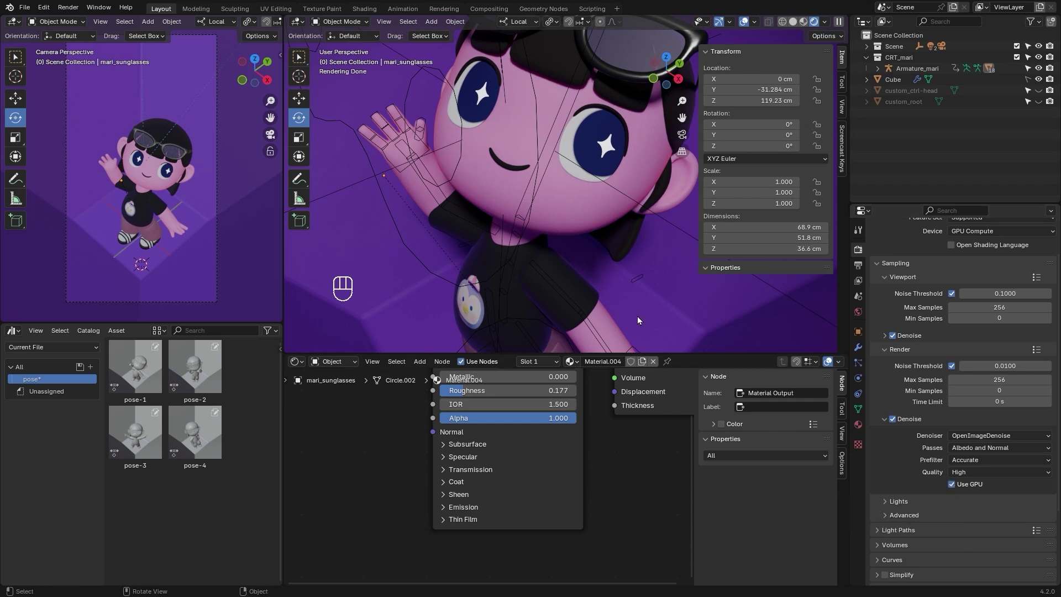
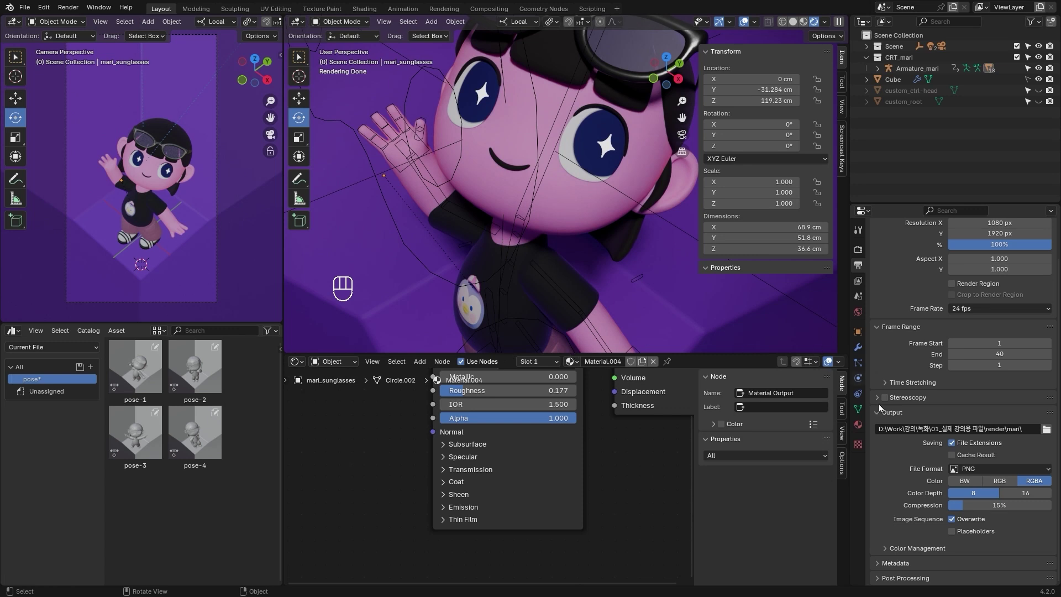
# Append 'mari' to the output path and start Render Animation for the image sequence.
pyautogui.moveTo(982, 429); pyautogui.dragTo(1031, 424)
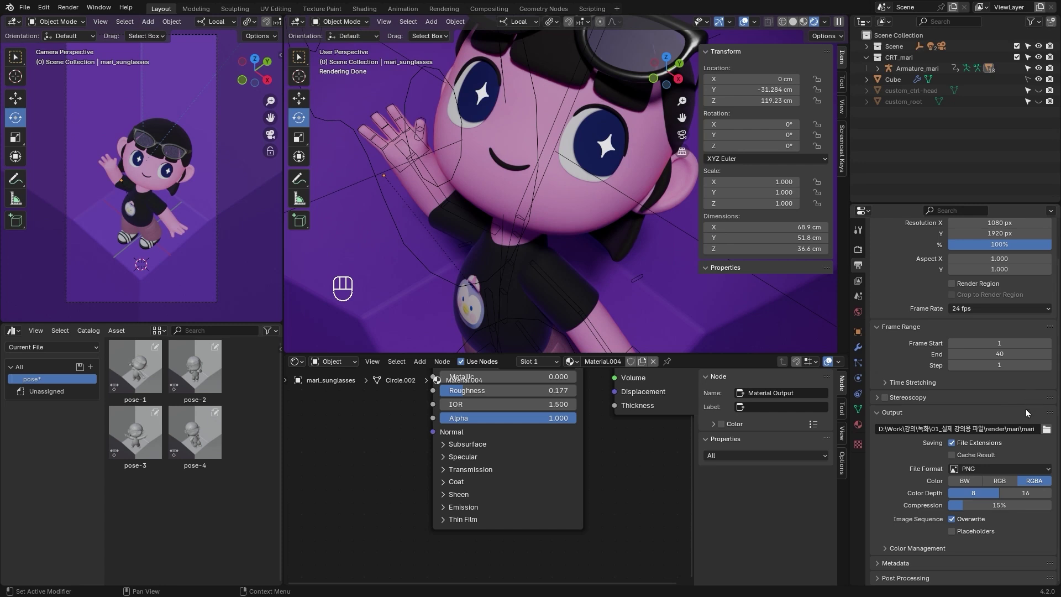
pyautogui.moveTo(972, 476); pyautogui.dragTo(904, 463)
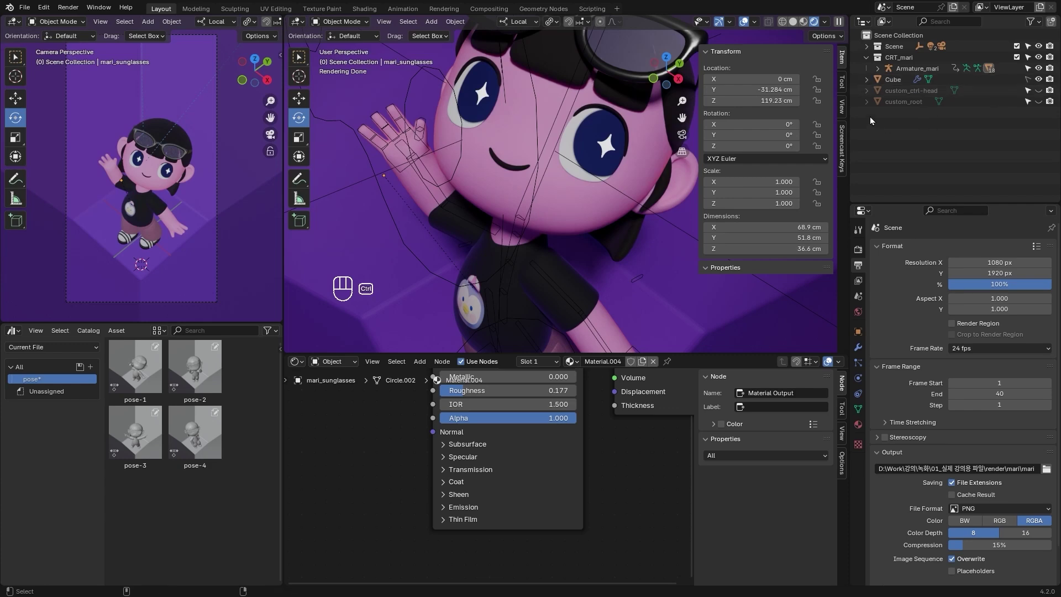
pyautogui.press('ctrl+F12')
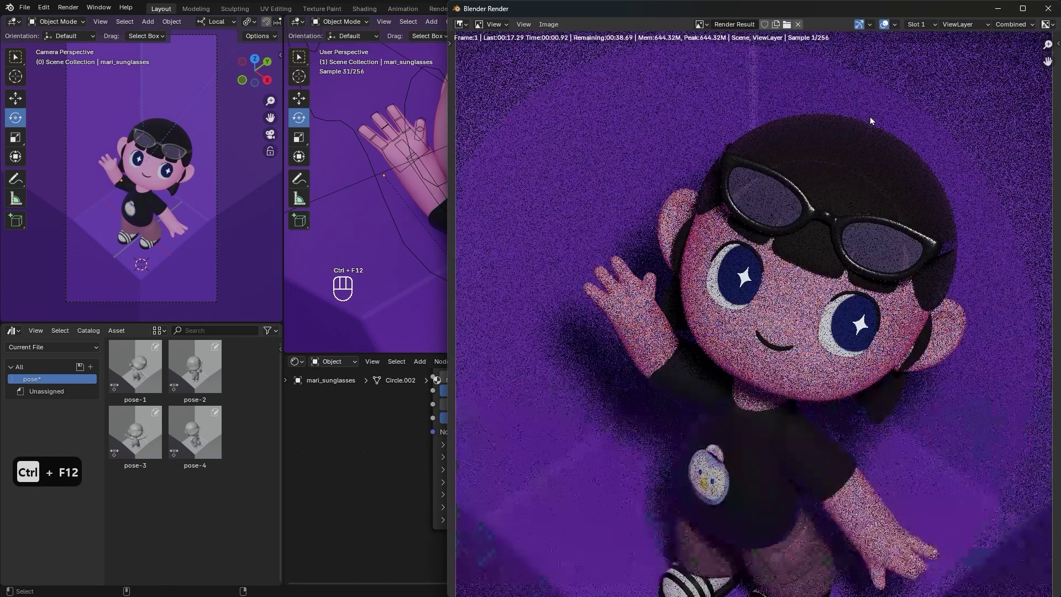